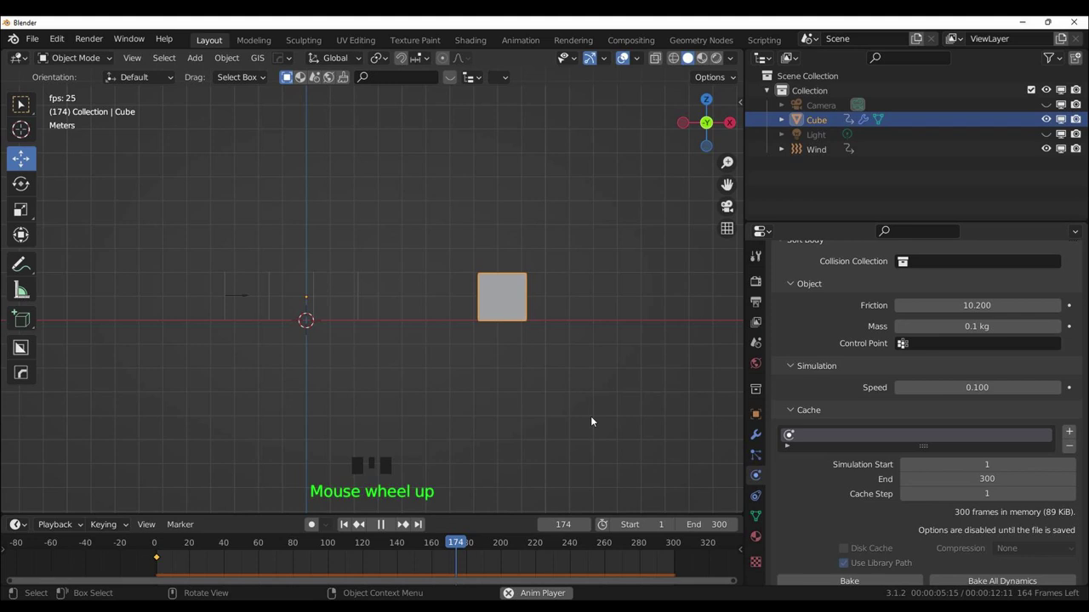
Step: Orbit and zoom the viewport to inspect the soft-body cloth demo before starting a new scene
scroll(down, 3)
drag(626, 432, 597, 433)
scroll(down, 3)
scroll(down, 3)
drag(592, 439, 635, 443)
scroll(up, 3)
scroll(up, 3)
drag(636, 443, 653, 439)
scroll(down, 3)
scroll(down, 3)
scroll(down, 3)
scroll(down, 3)
scroll(down, 3)
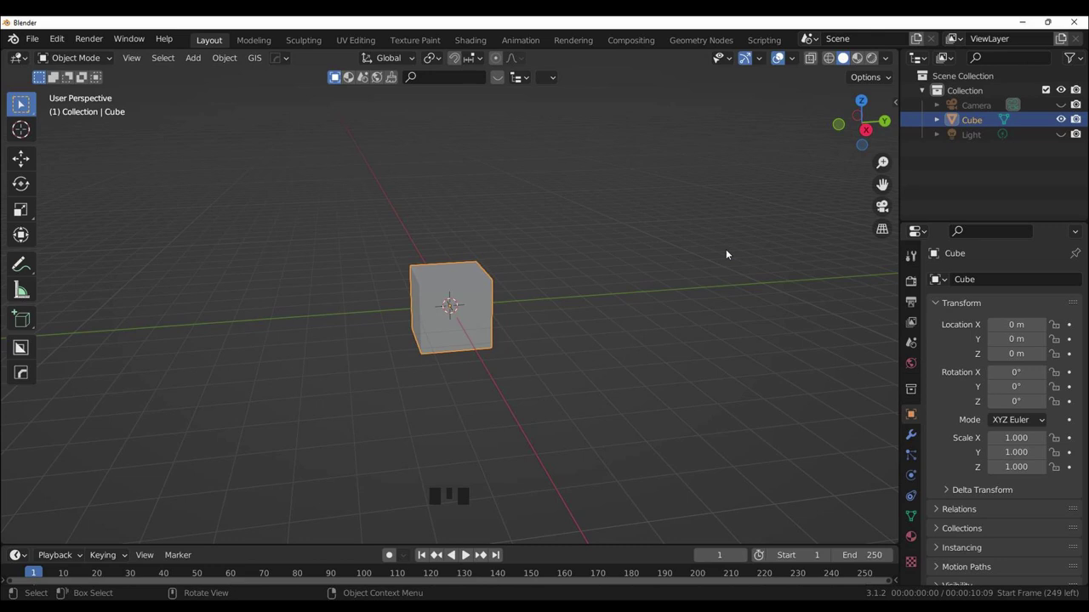
Step: From front view, raise the cube about one metre up on Z above the grid
key(KP_1)
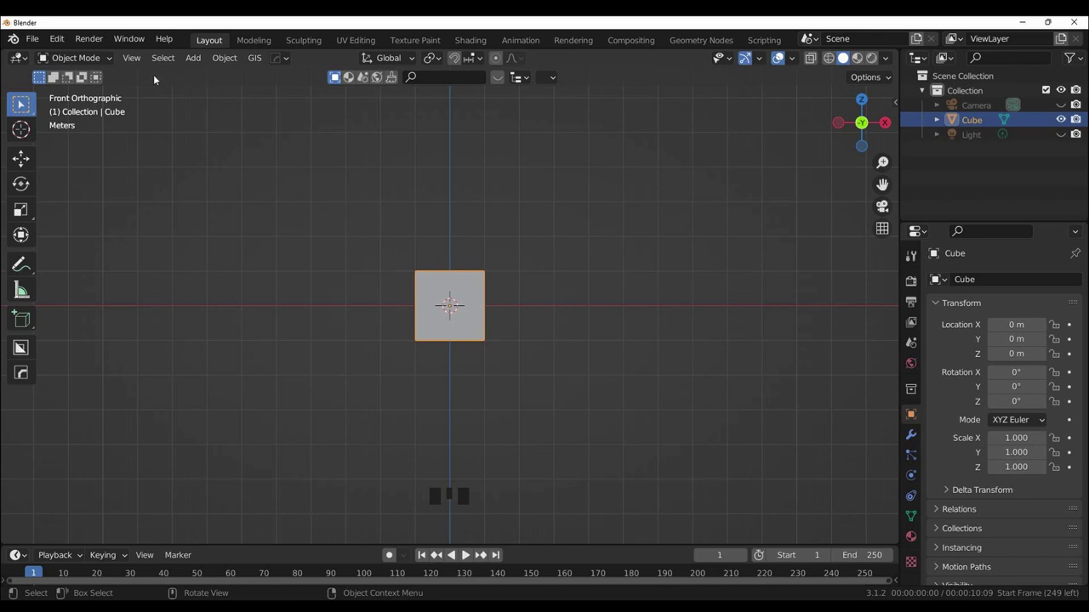
drag(20, 165, 456, 247)
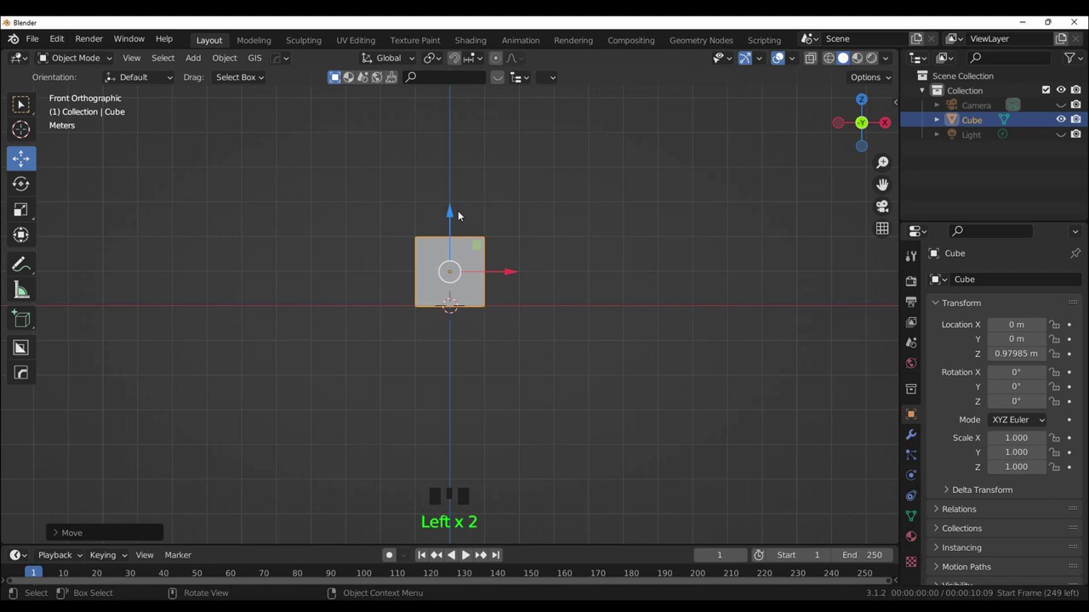
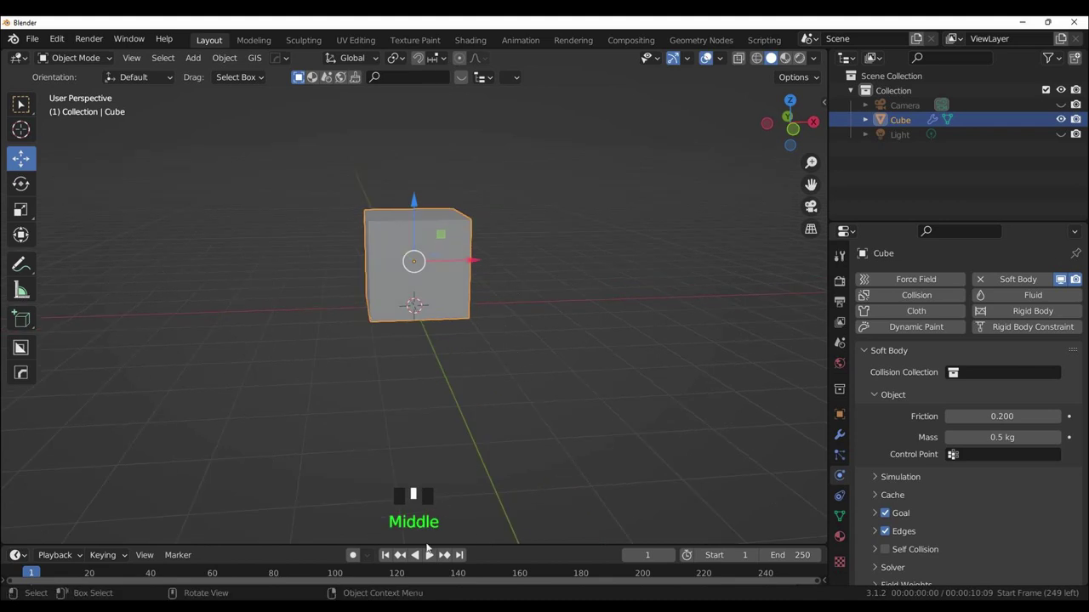
Step: Play the soft body simulation back and stop it around frame 83
drag(434, 555, 516, 472)
drag(516, 472, 532, 462)
scroll(up, 3)
scroll(up, 3)
drag(564, 427, 551, 436)
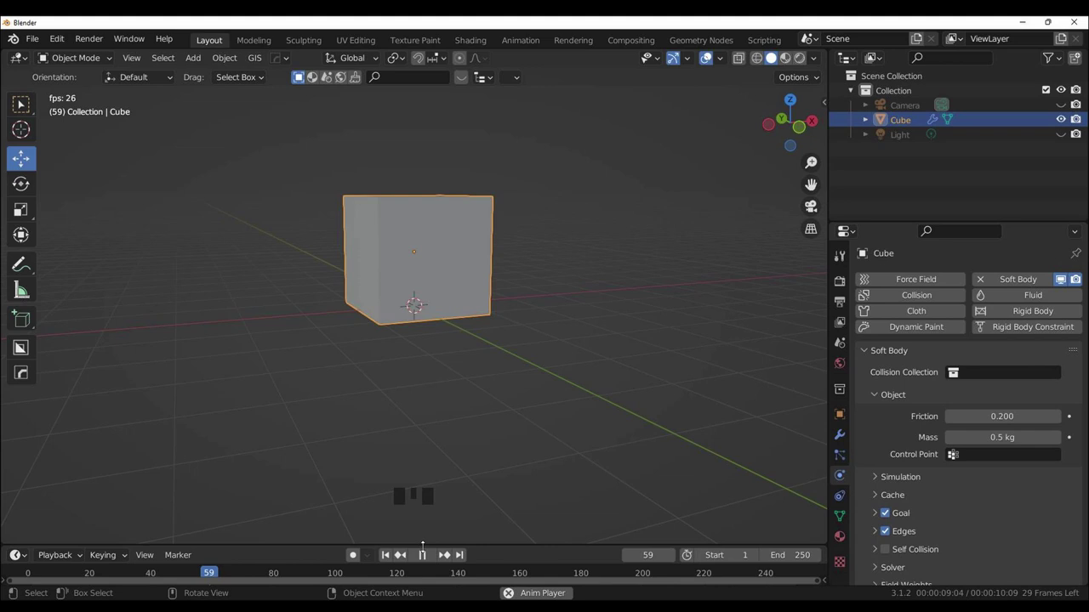
click(423, 560)
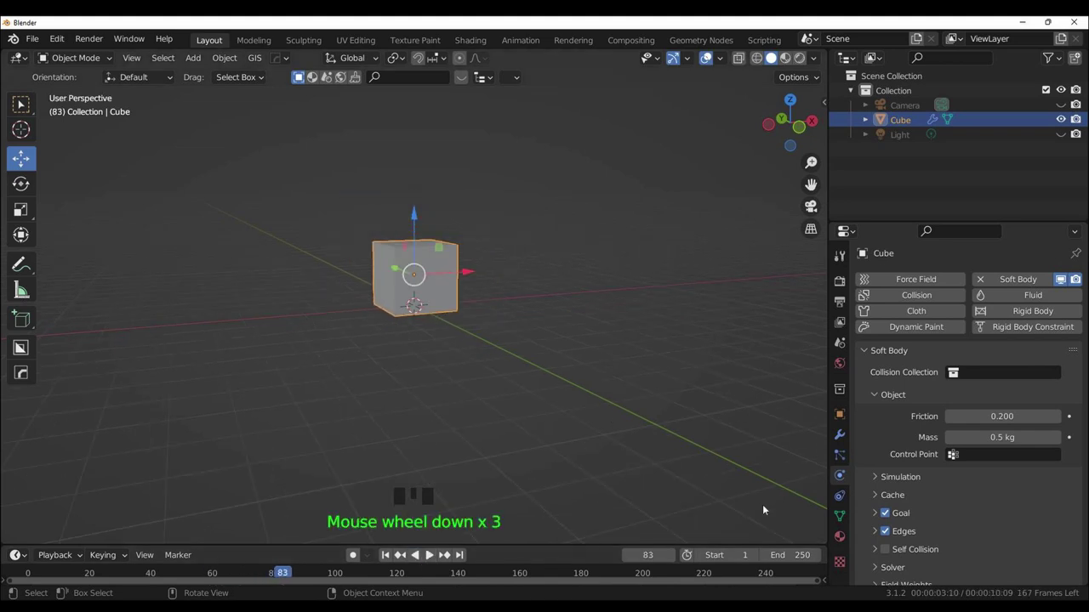
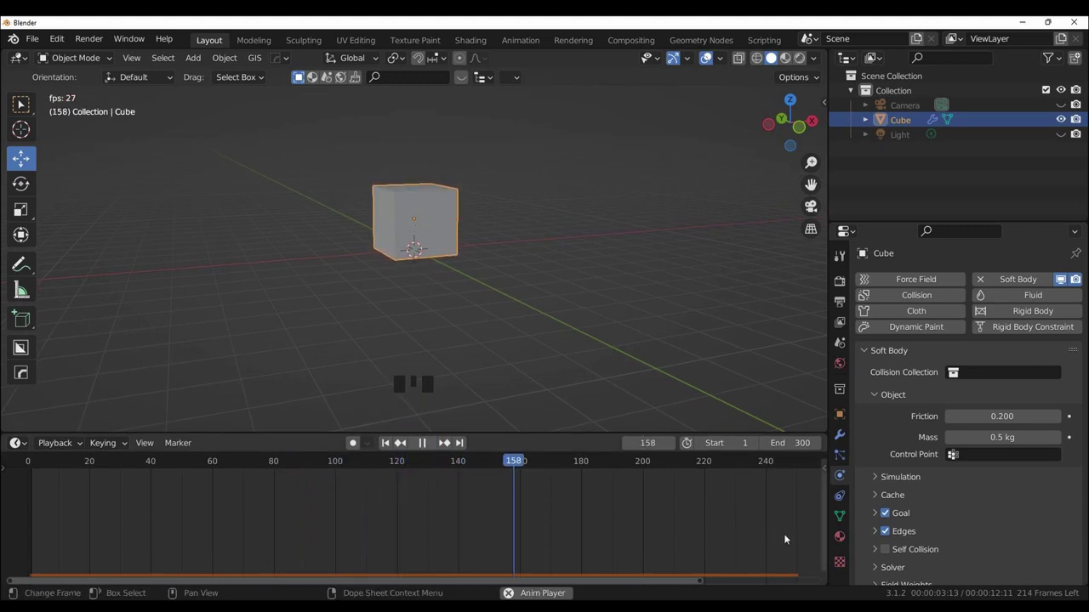
Step: Replay the simulation, stop it near frame 113 and reveal the soft body Cache panel ending at 250
scroll(down, 3)
scroll(down, 3)
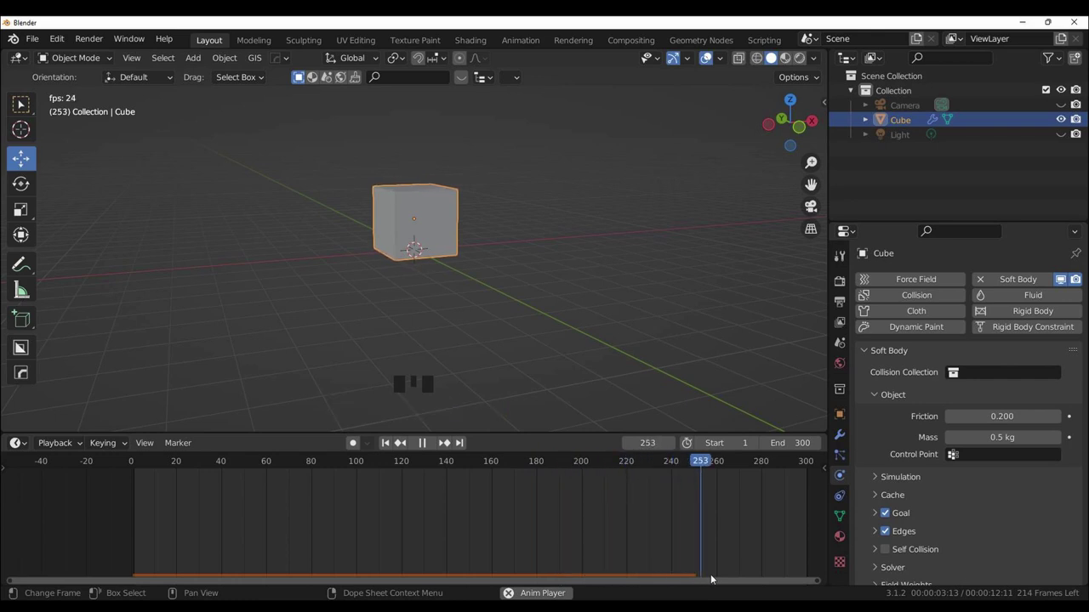
scroll(up, 3)
scroll(up, 3)
scroll(up, 3)
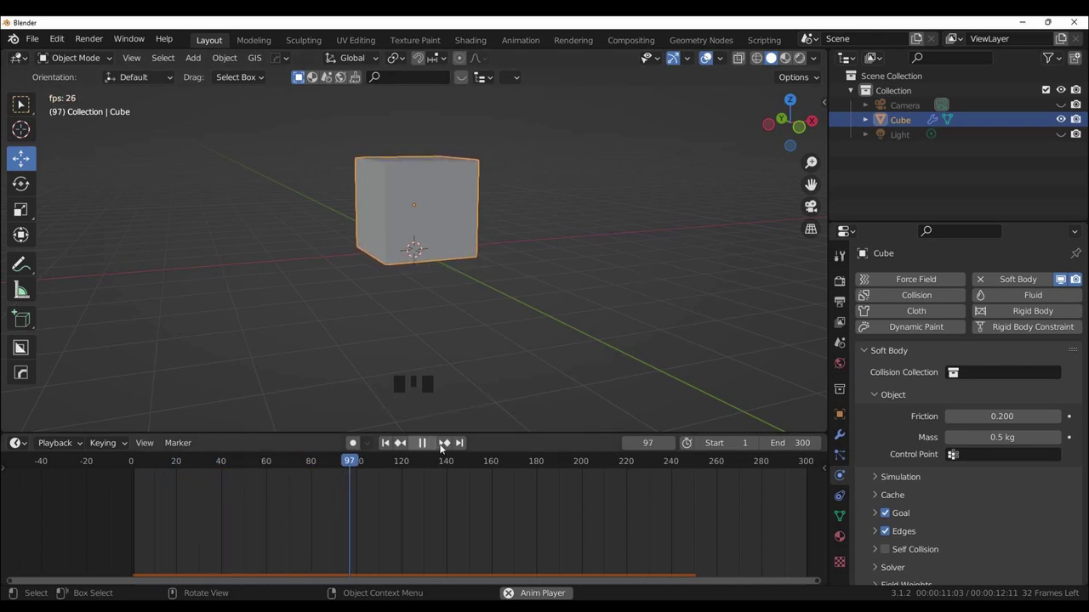
drag(427, 445, 910, 506)
scroll(down, 3)
Step: Extend the soft body cache range to end at frame 300
drag(880, 484, 944, 498)
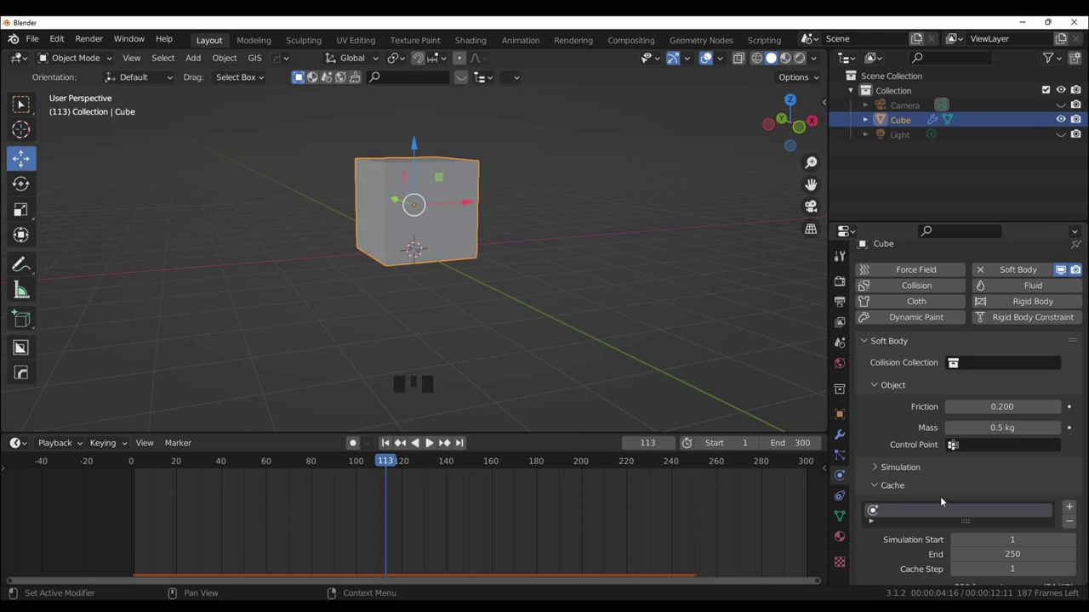
scroll(down, 3)
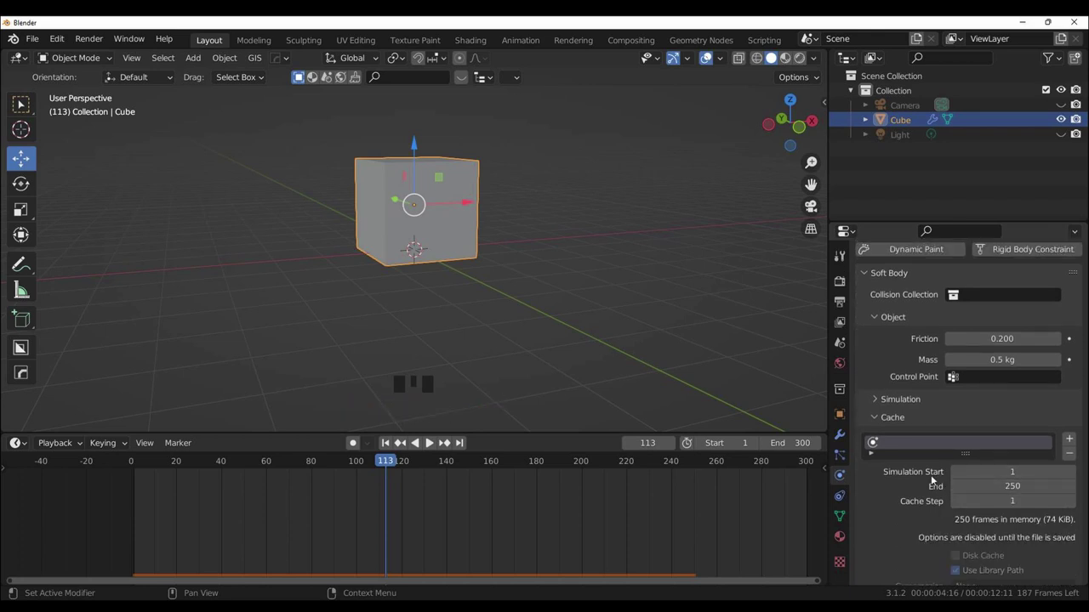
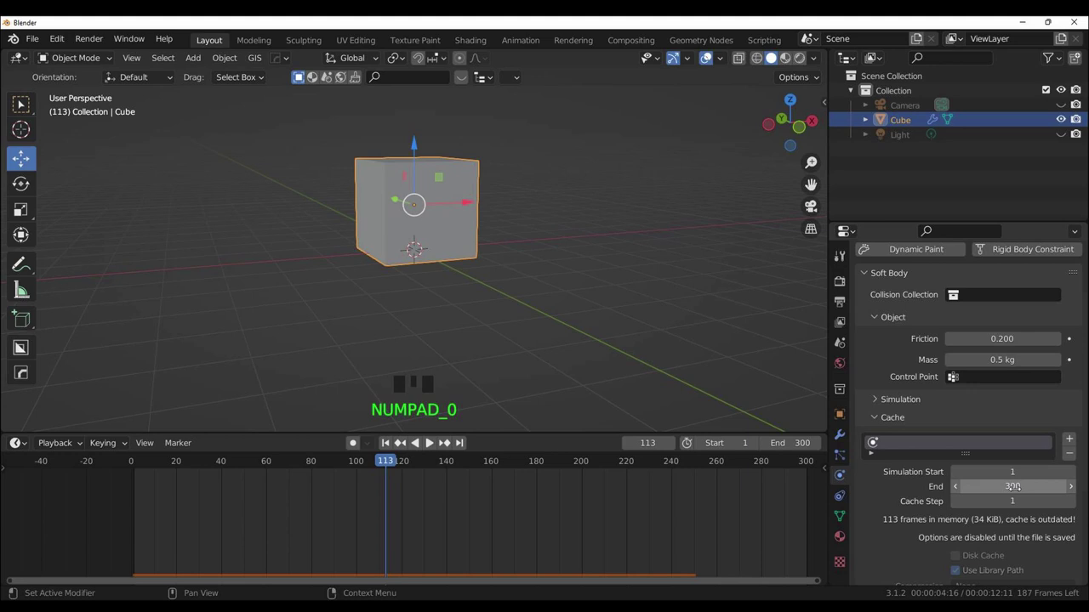
scroll(down, 3)
scroll(up, 3)
scroll(down, 3)
Step: Play the simulation to cache about 140 frames, stop it and return to front view
key(space)
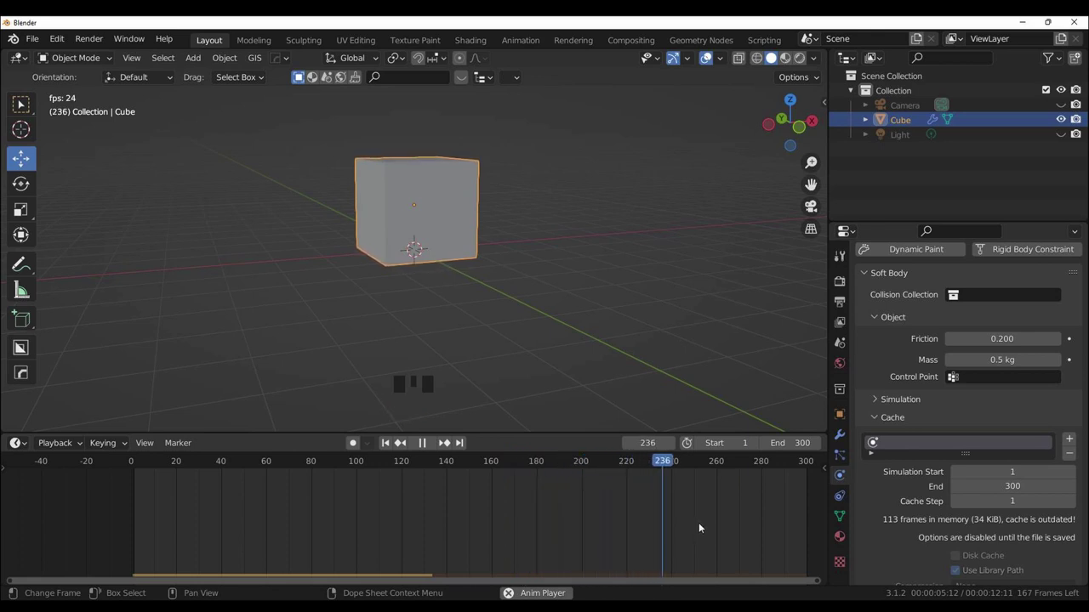
scroll(down, 3)
scroll(down, 3)
scroll(down, 3)
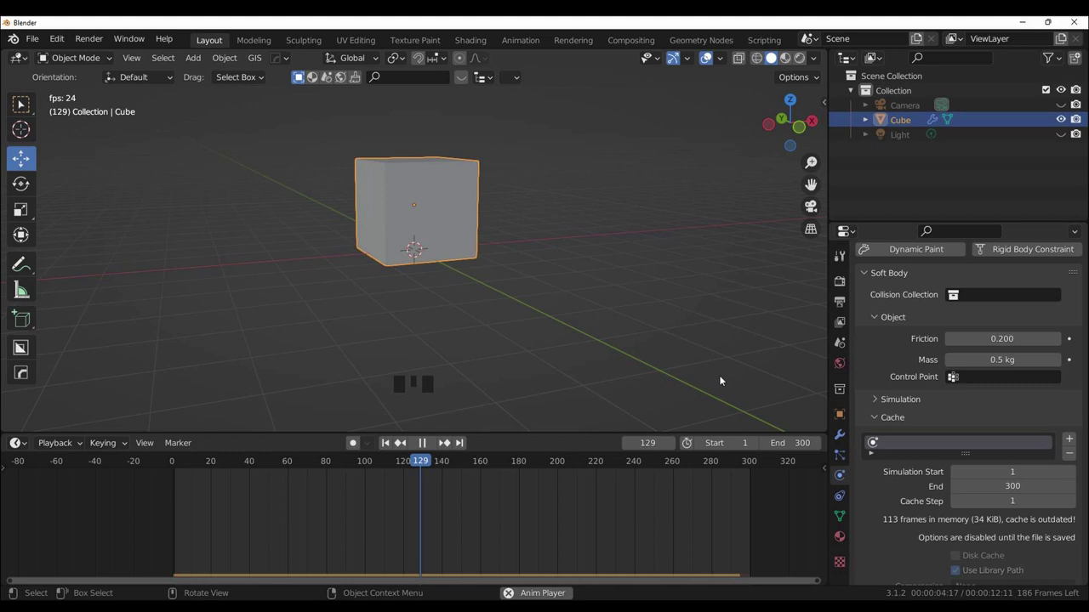
key(space)
drag(417, 445, 617, 320)
key(KP_1)
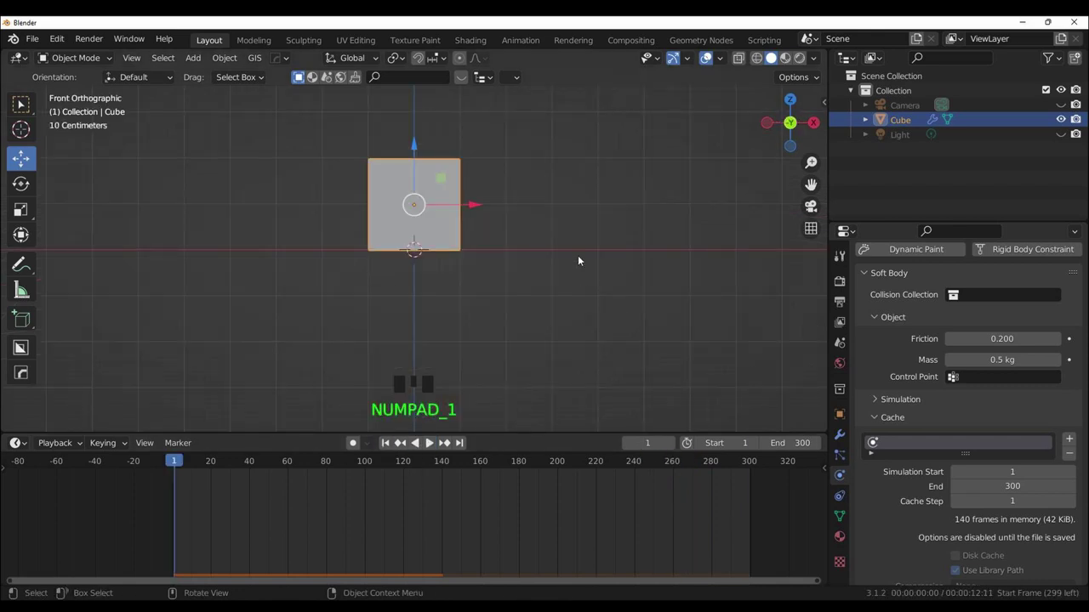
Step: Add a Wind force field left of the cube, rotated 90° on Y and lowered to blow toward it
drag(205, 60, 249, 335)
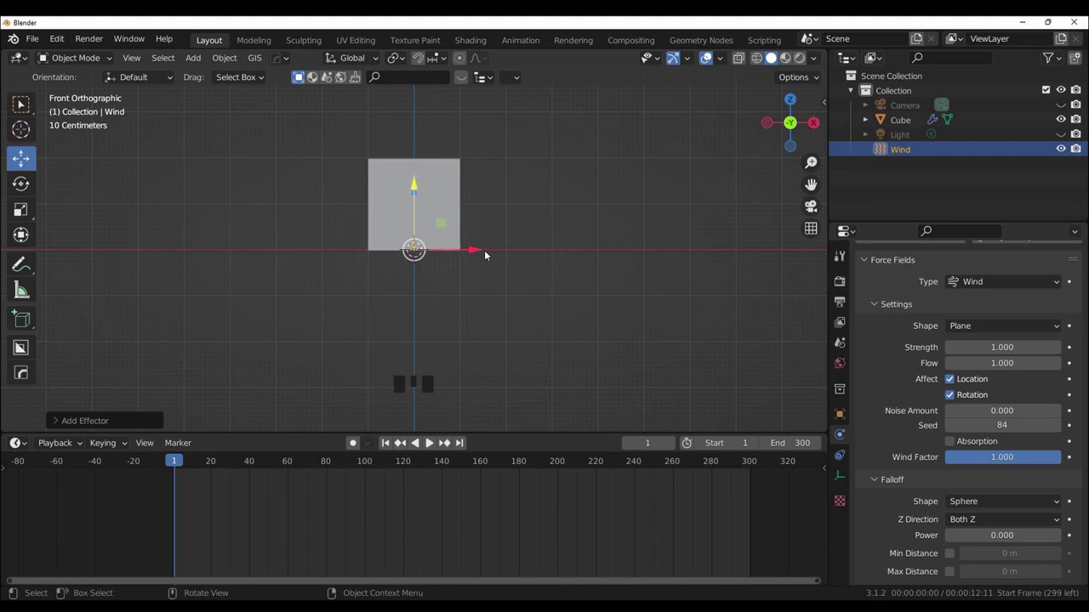
click(481, 251)
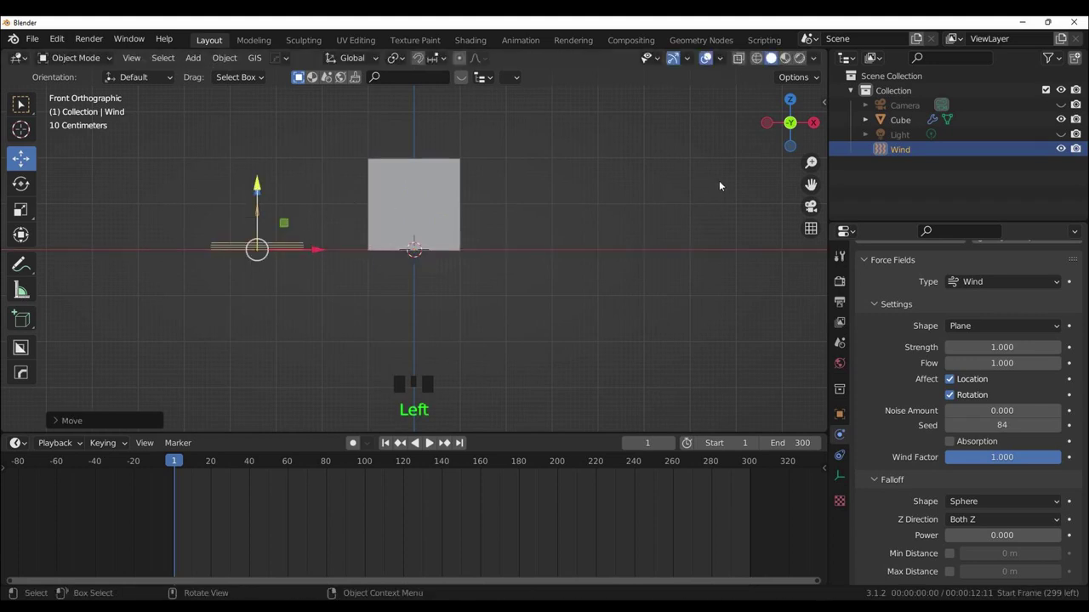
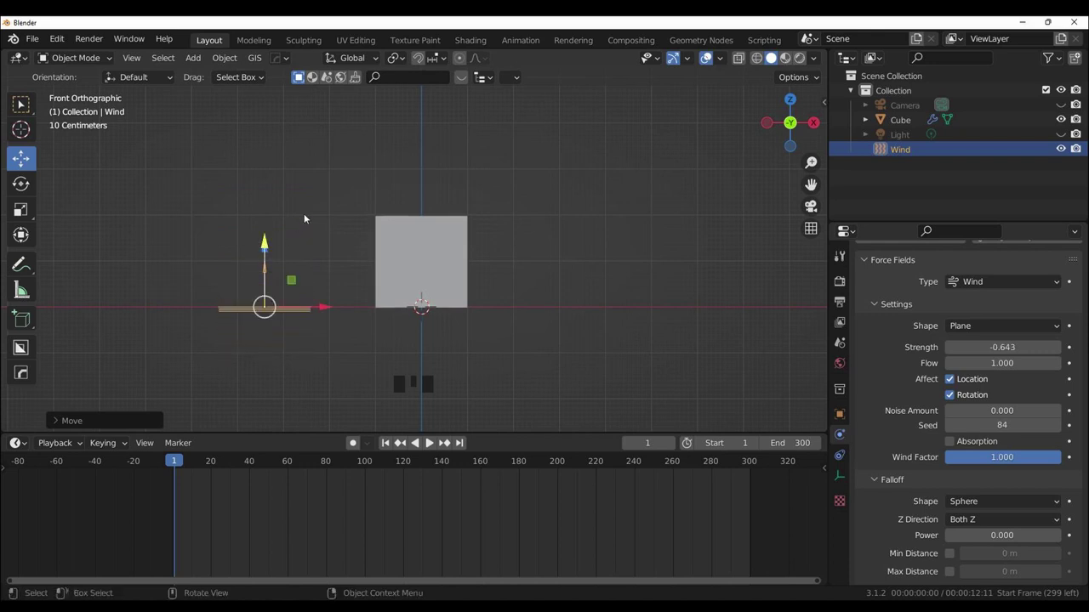
key(r)
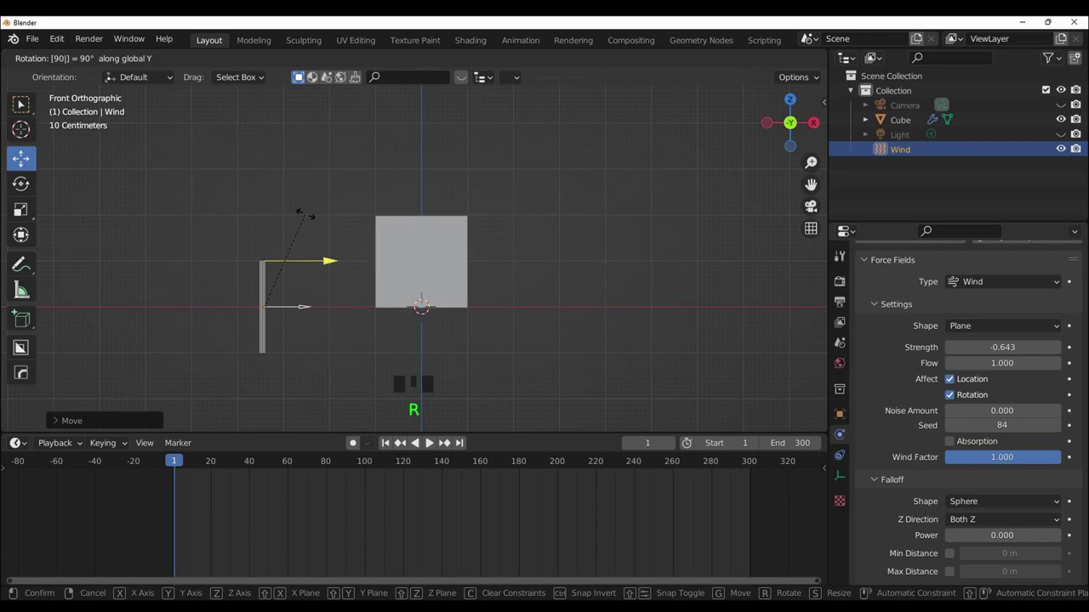
drag(28, 159, 266, 249)
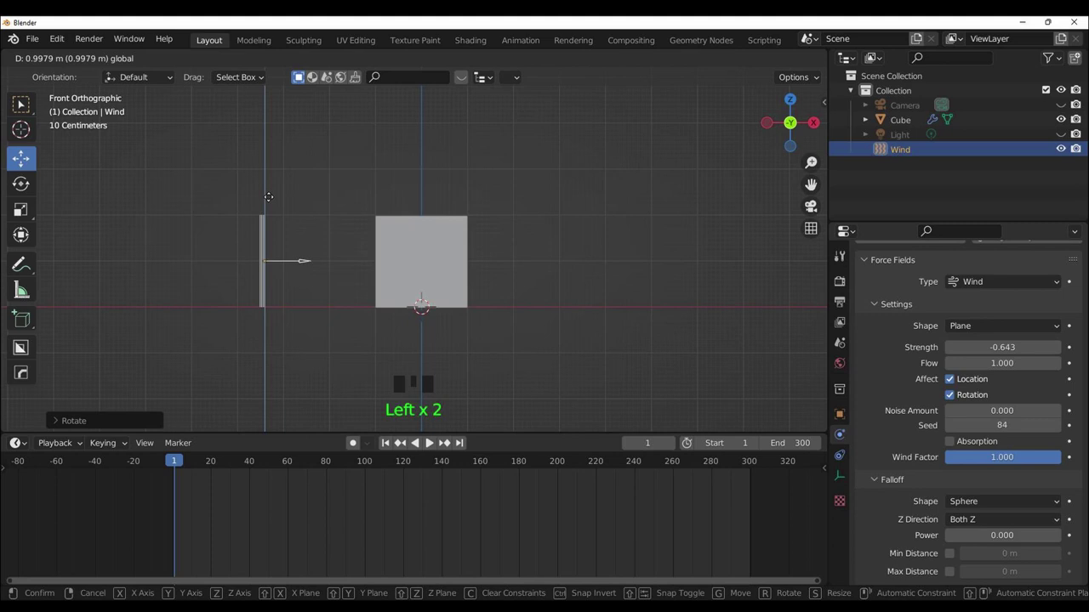
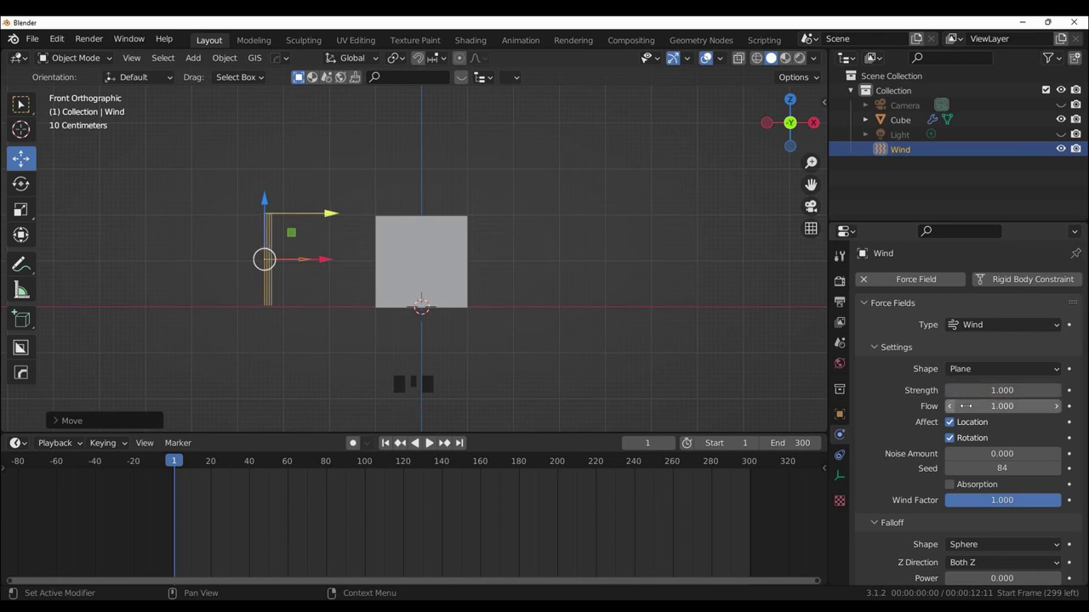
Step: Play the animation to preview the wind acting on the cube
key(space)
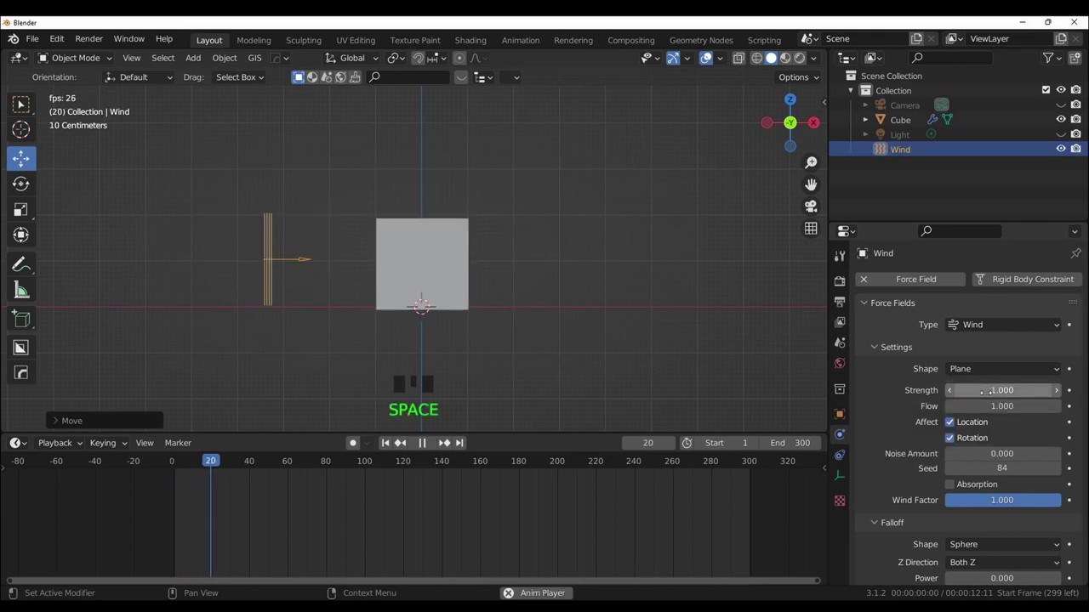
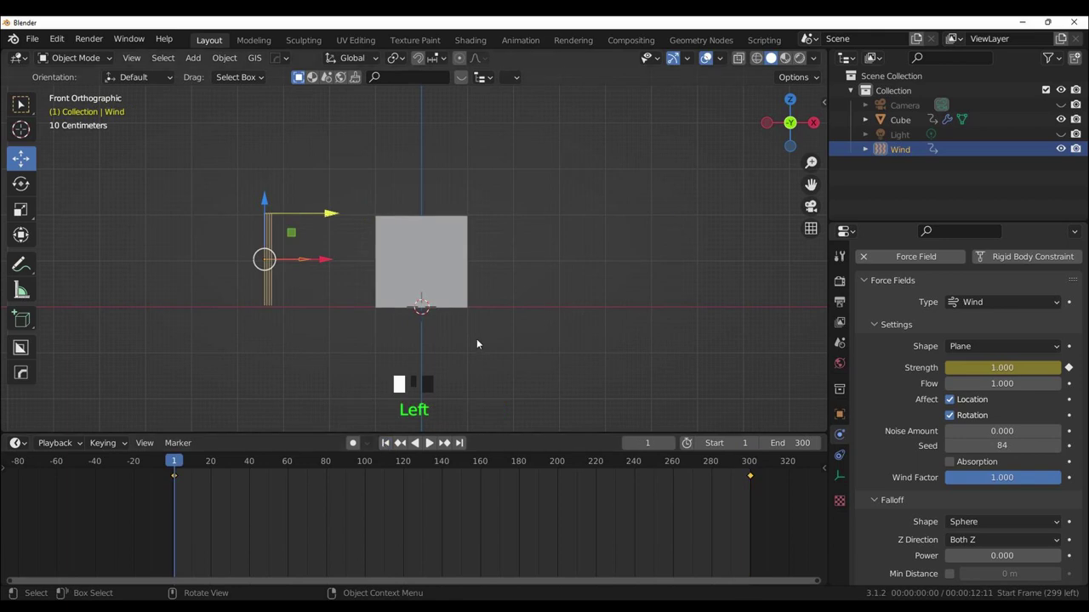
Step: Play the animation to watch the keyframed wind, strength 1.000 to 59.6, push the cube
key(space)
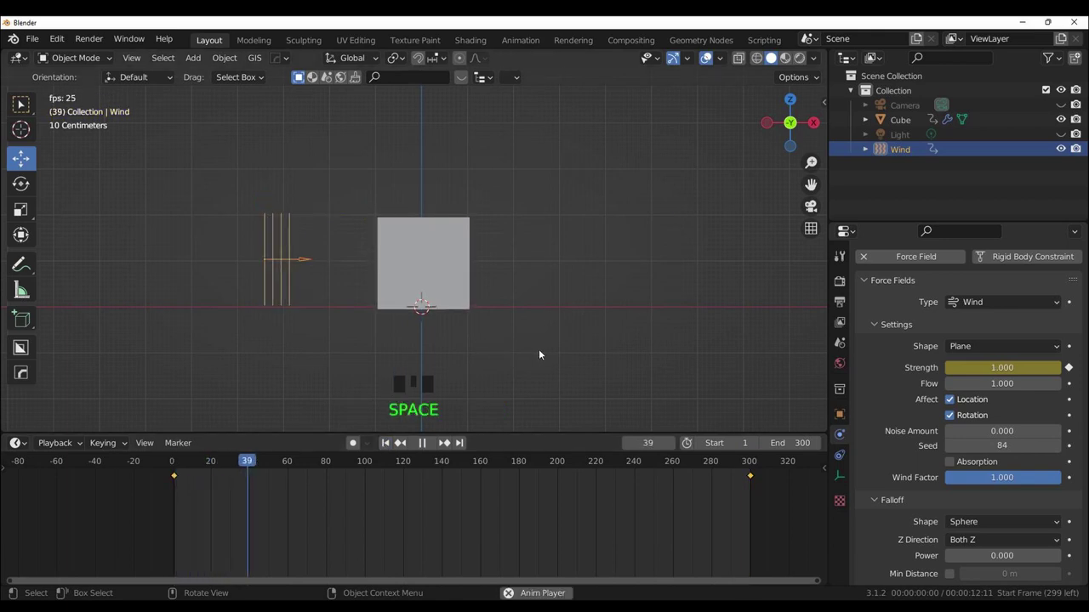
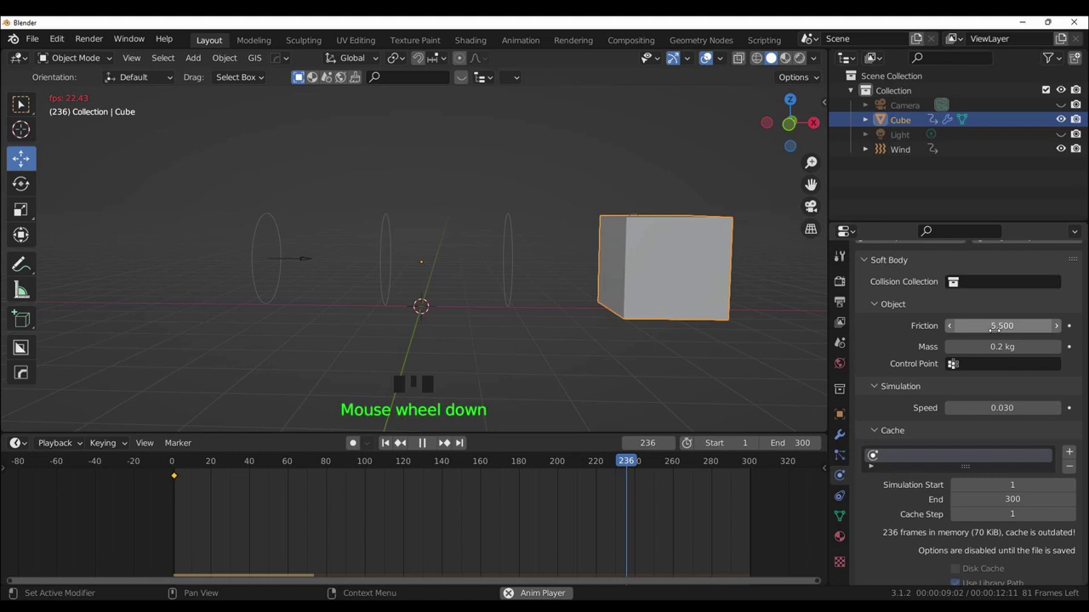
Step: Orbit and zoom the viewport to watch the replayed wind push the cube rightward
scroll(down, 3)
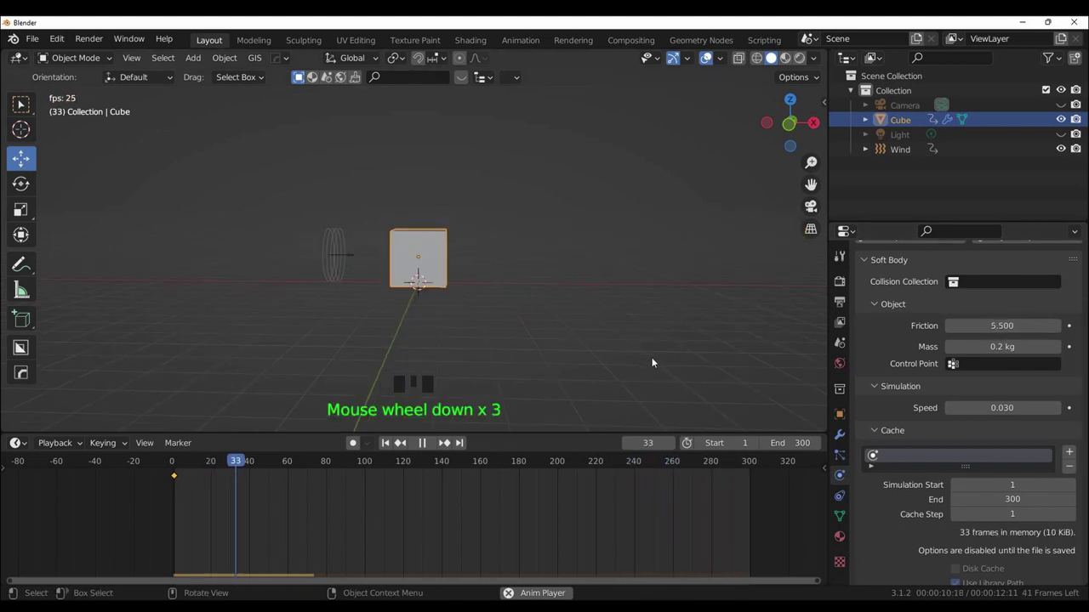
middle_click(666, 362)
scroll(up, 3)
scroll(down, 3)
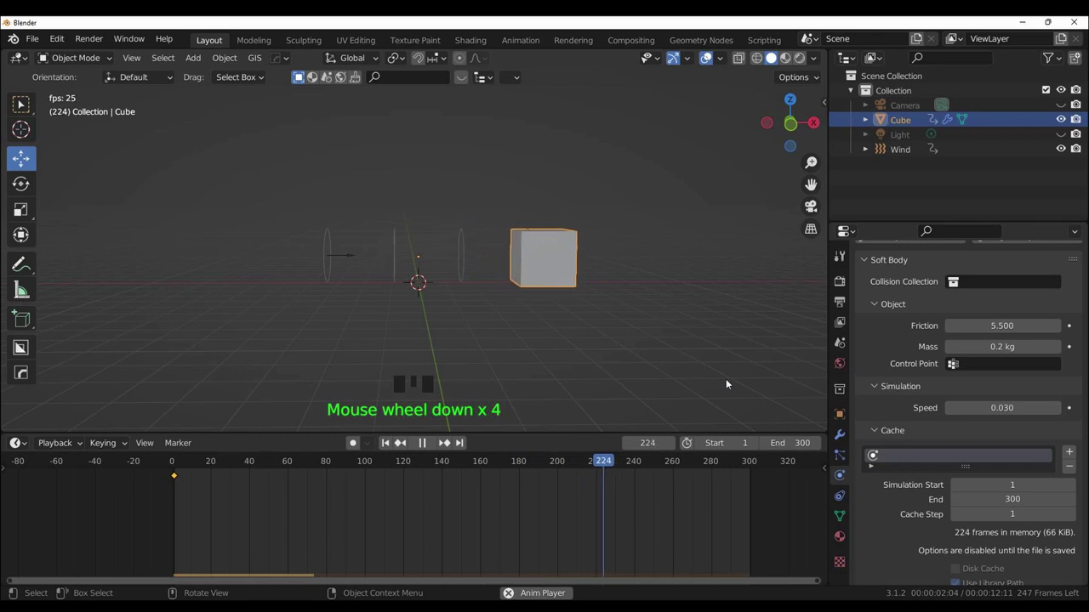
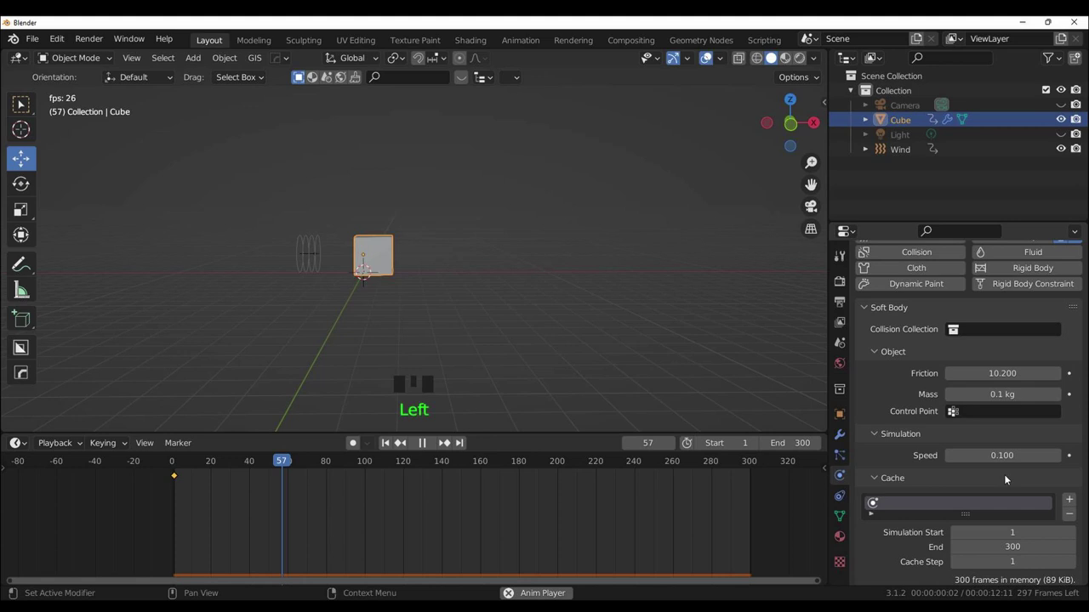
scroll(down, 3)
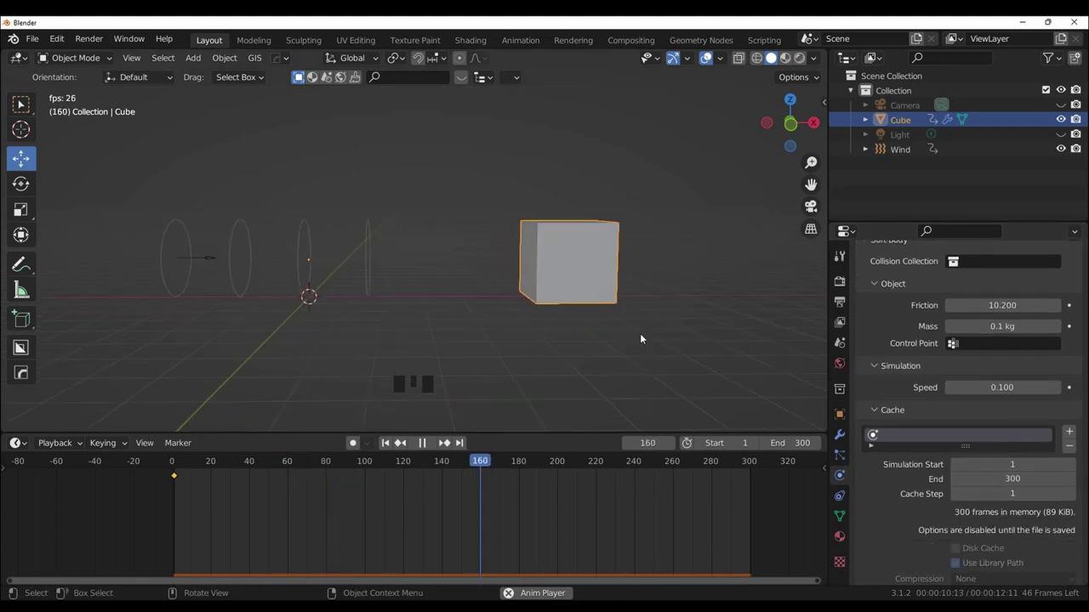